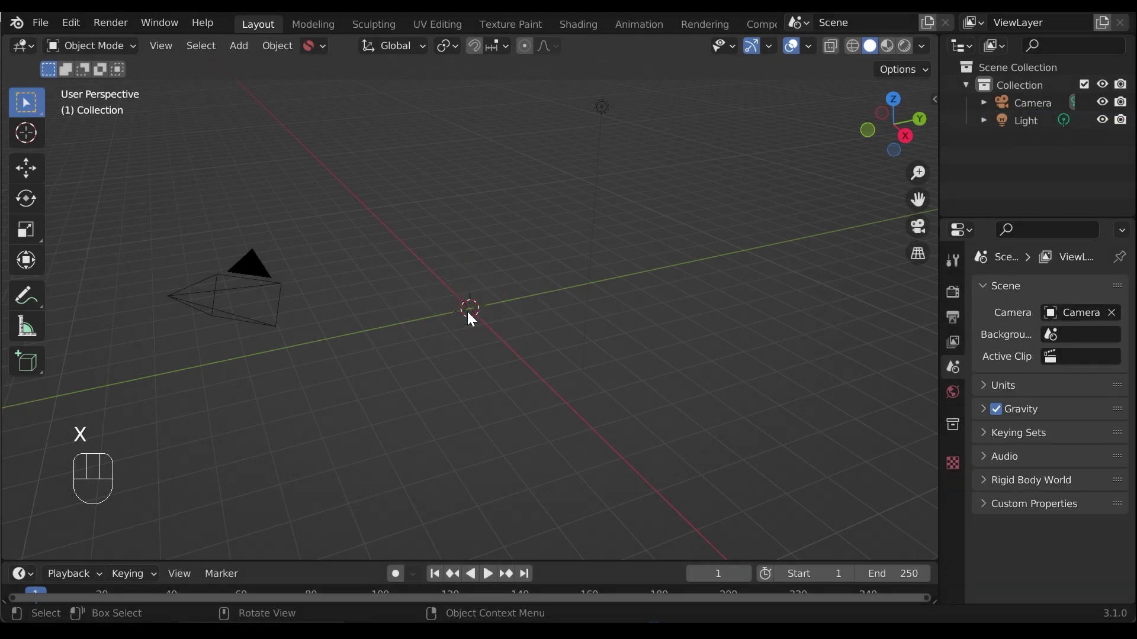
Look through the camera and show its Object Data settings.
key(x)
click(1040, 106)
key(KP_0)
click(961, 537)
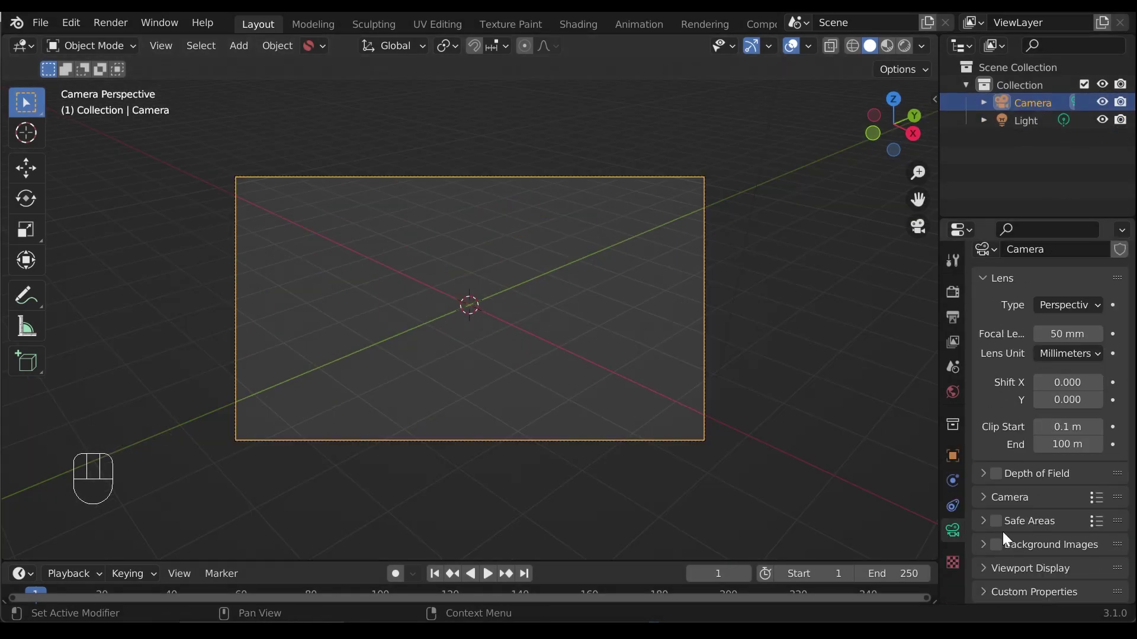
Enable Background Images on the camera and add a slot for the jet photo.
click(986, 549)
click(1002, 549)
click(1030, 574)
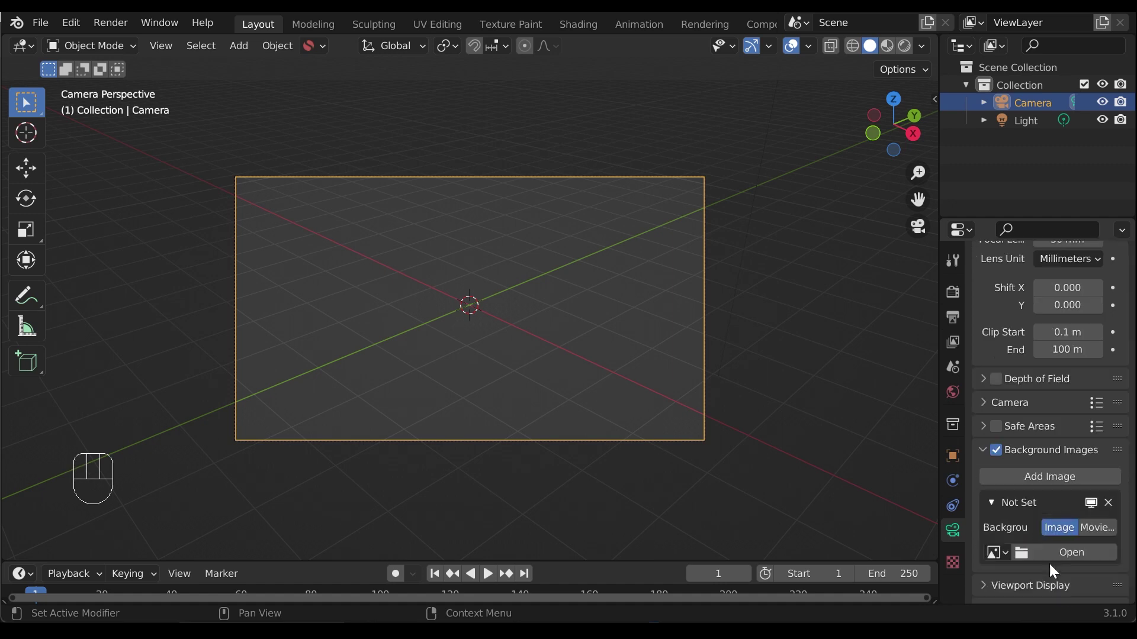
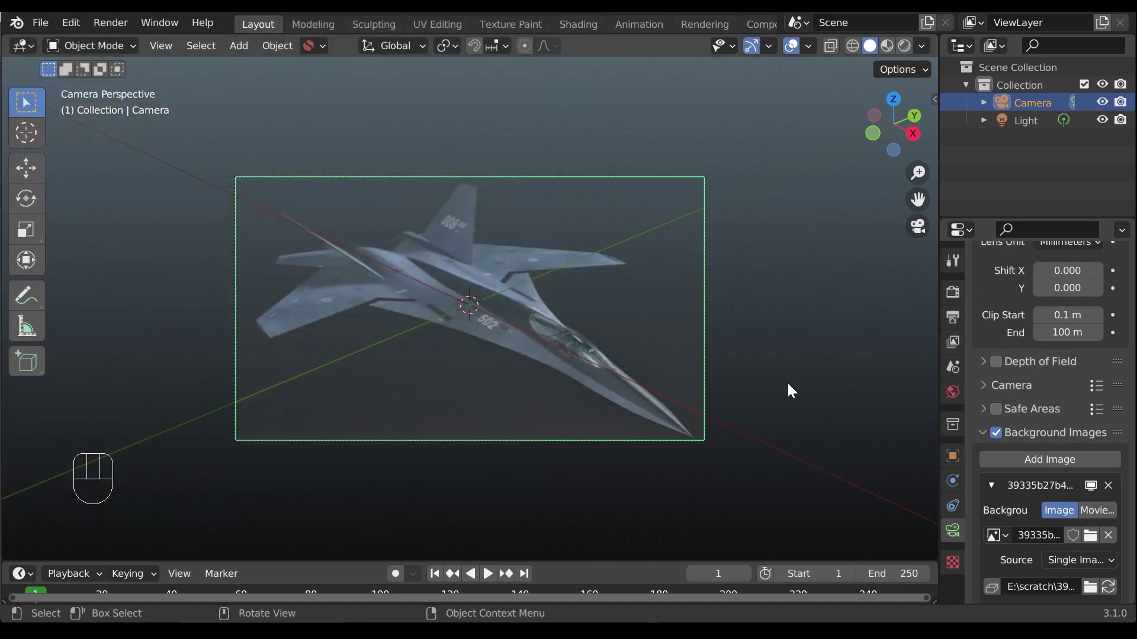
Align both vanishing-point guides with the jet's edges in the camera view.
drag(614, 364, 575, 421)
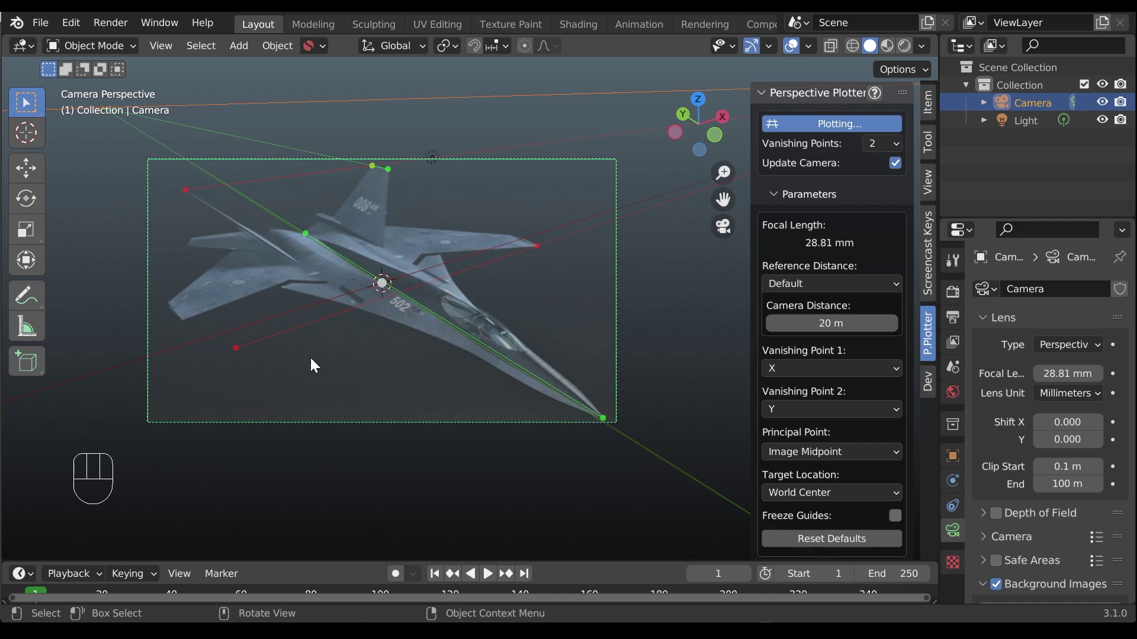
drag(236, 348, 271, 362)
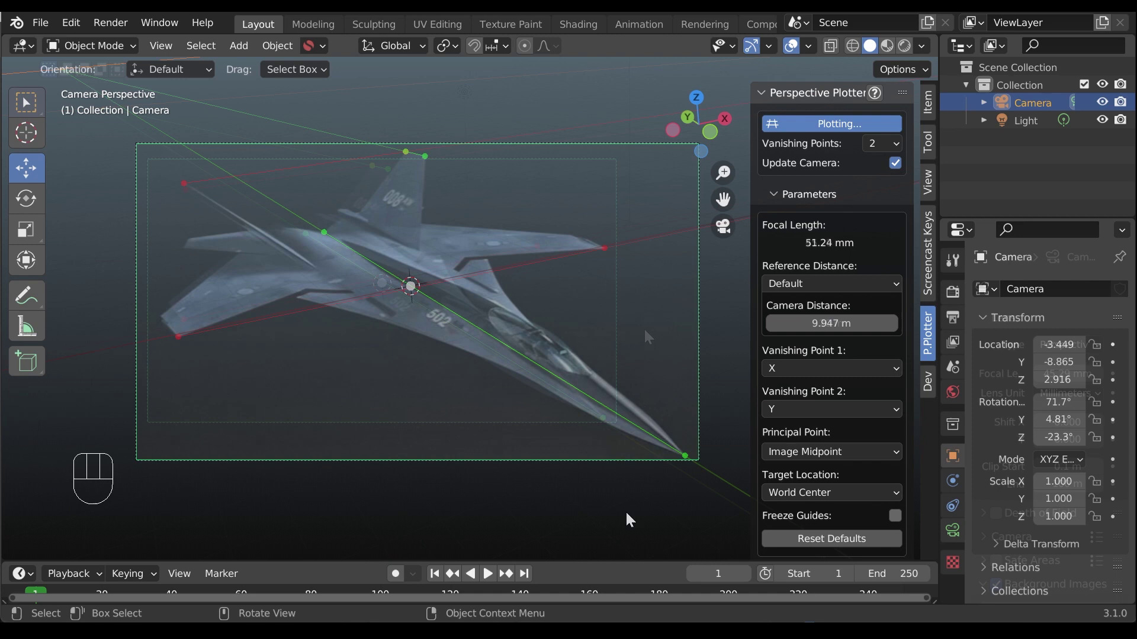
Split the viewport into quad view and finish the perspective plotting.
key(ctrl+alt+q)
key(n)
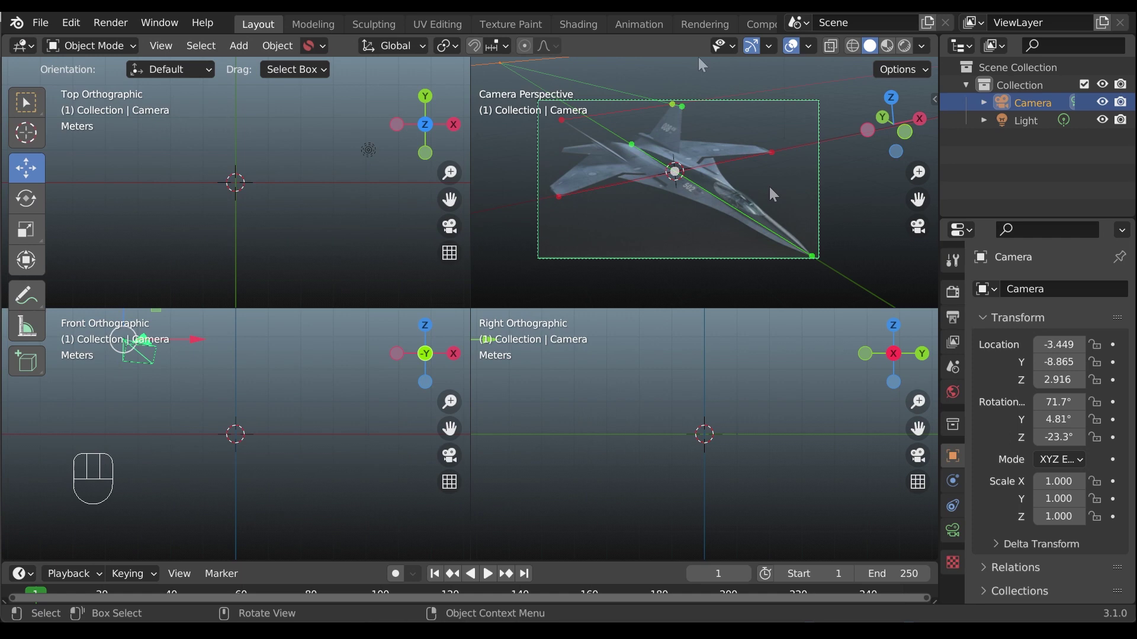
key(n)
click(724, 428)
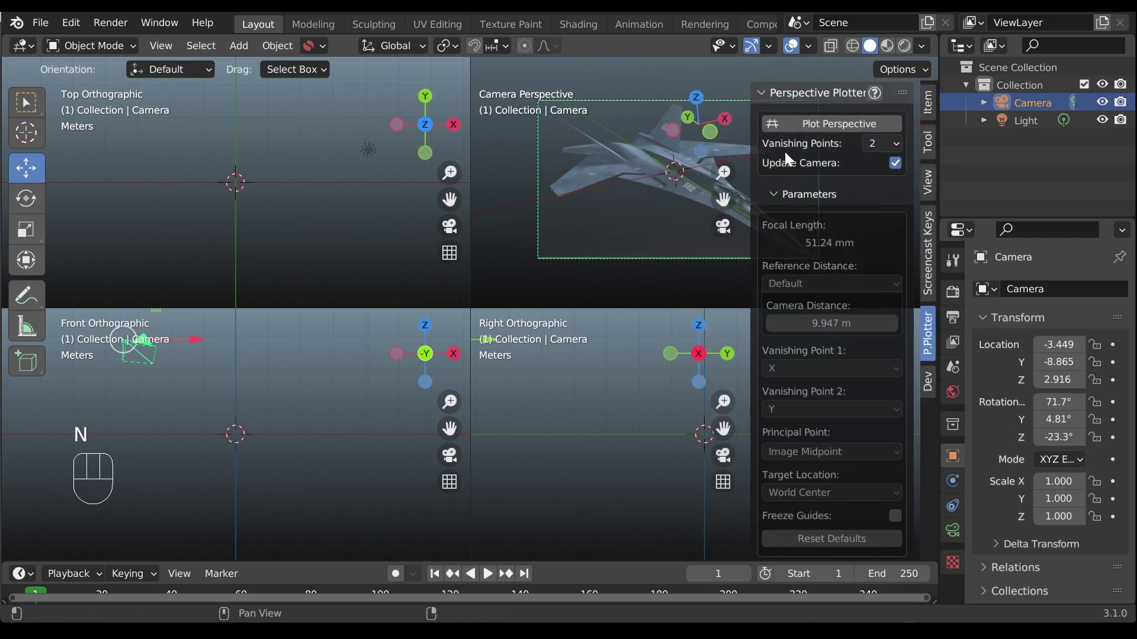
key(n)
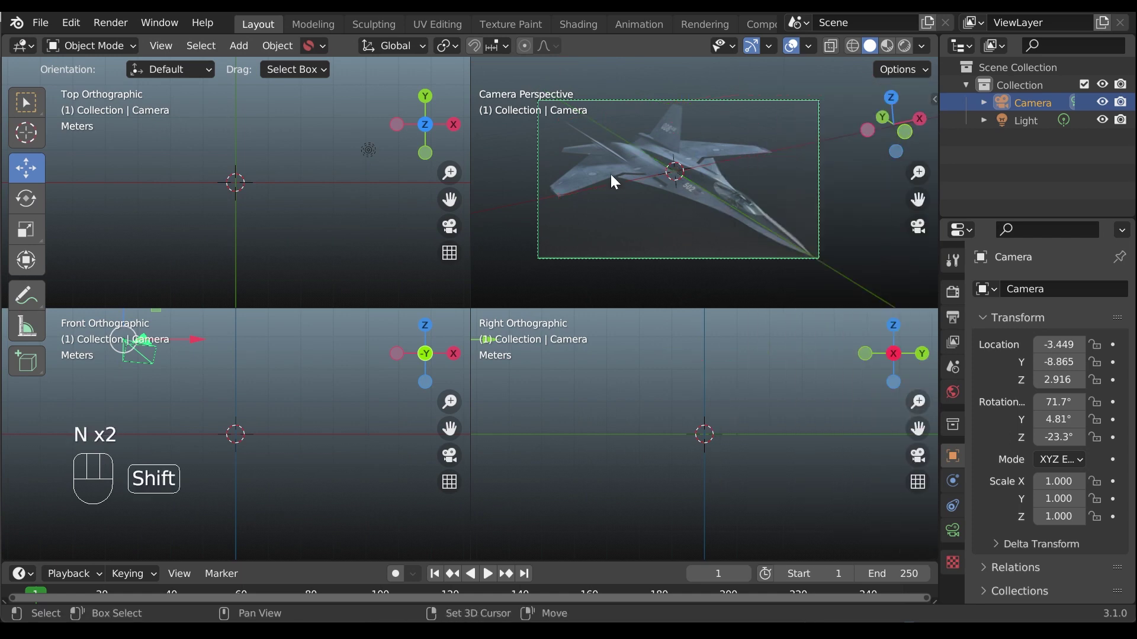
Add a Single Vert object mirrored on X and enter Edit Mode.
key(shift+a)
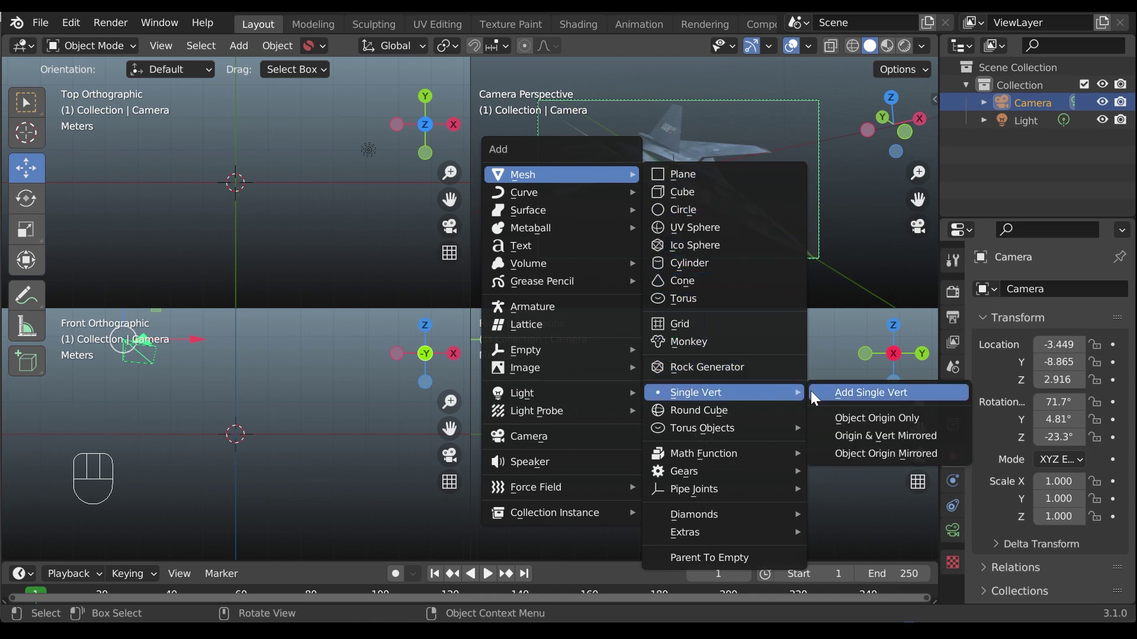
click(990, 323)
drag(1087, 291, 764, 485)
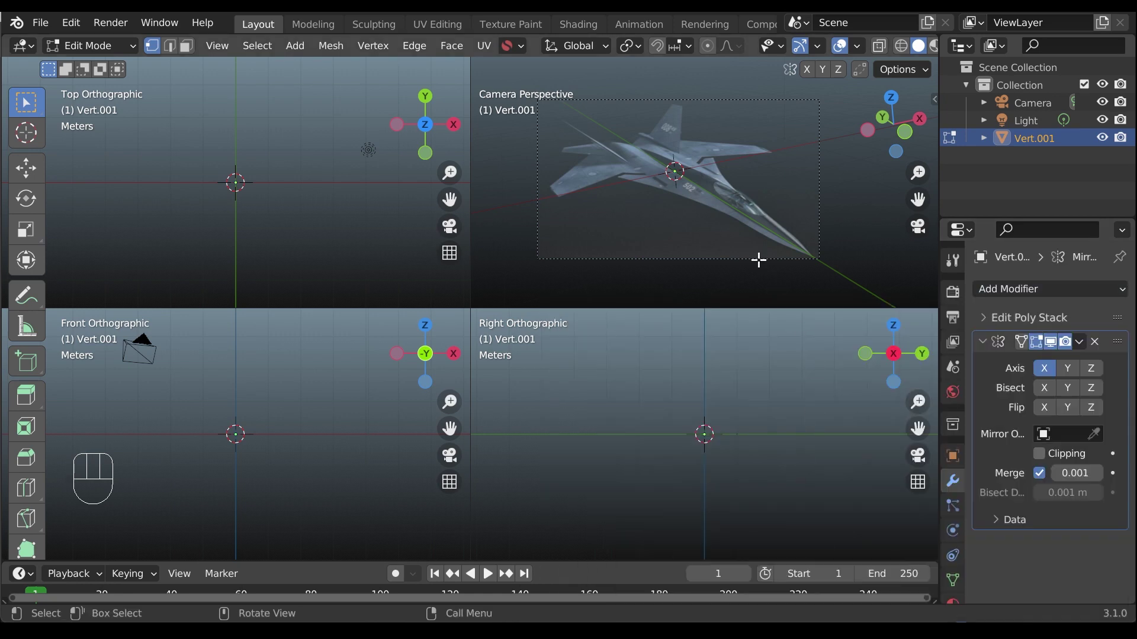
key(g)
key(ctrl+z)
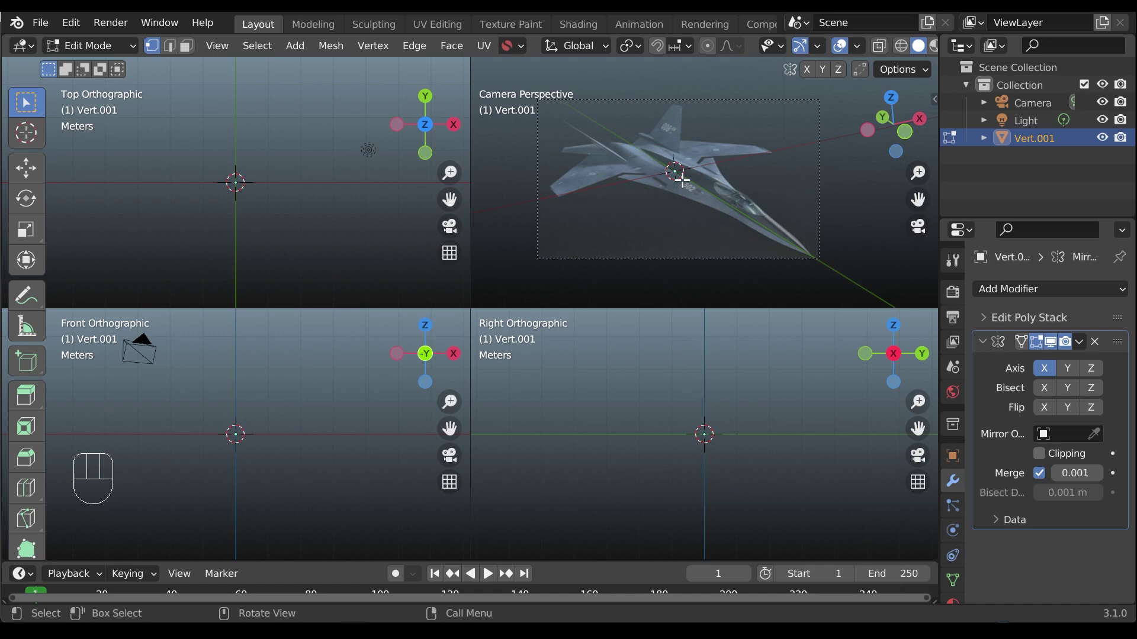
Move the vertex onto the wing edge and extrude a vertex to the wing tip.
key(g)
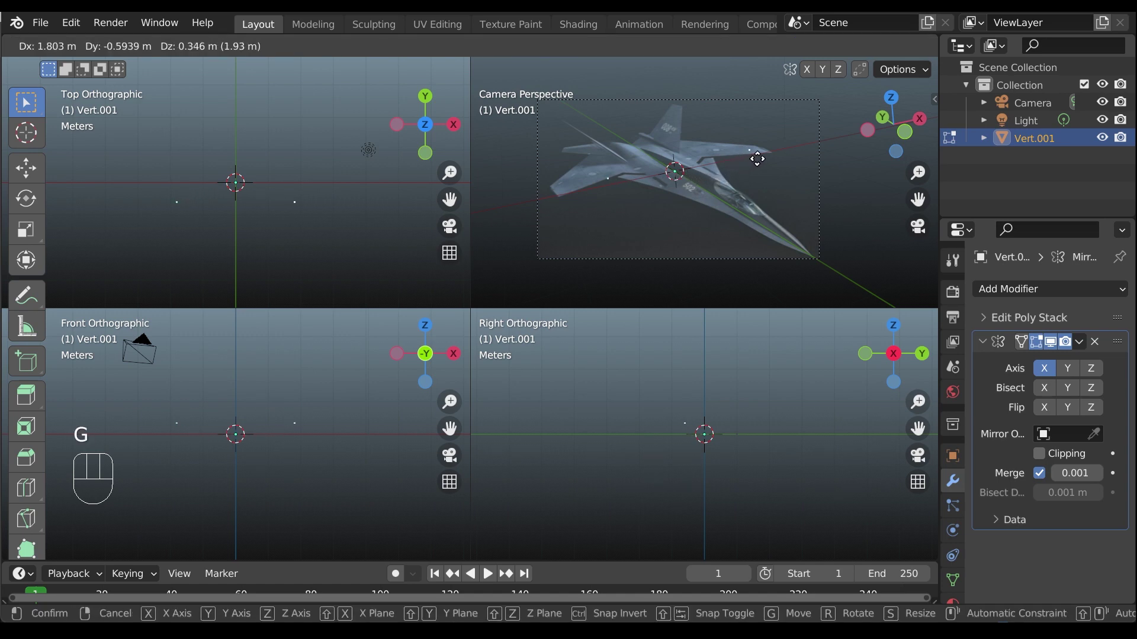
click(767, 154)
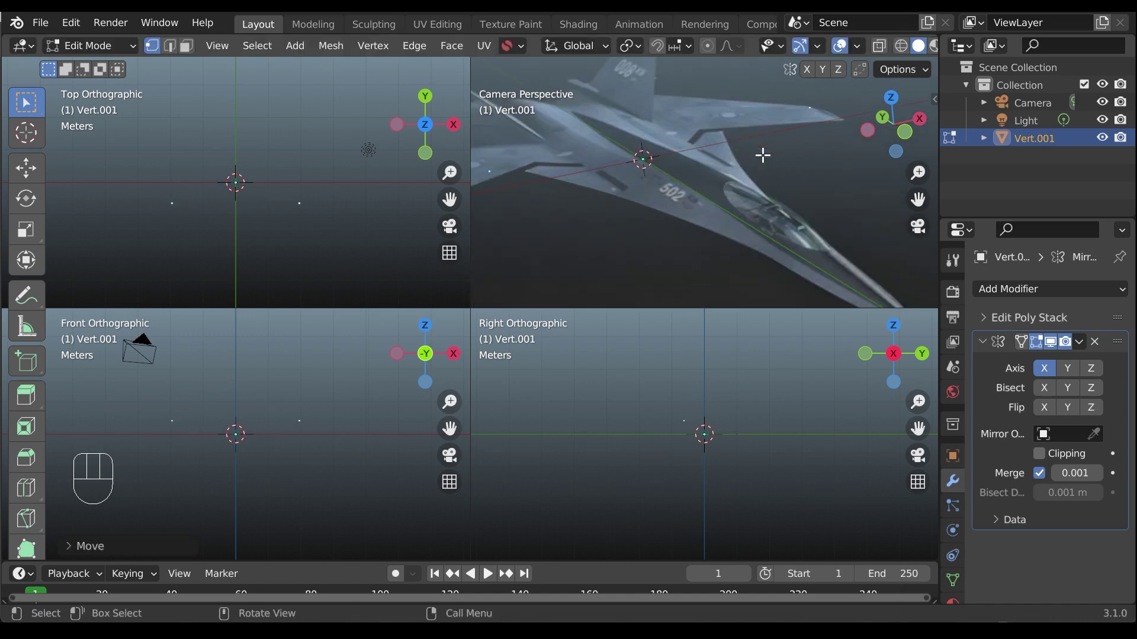
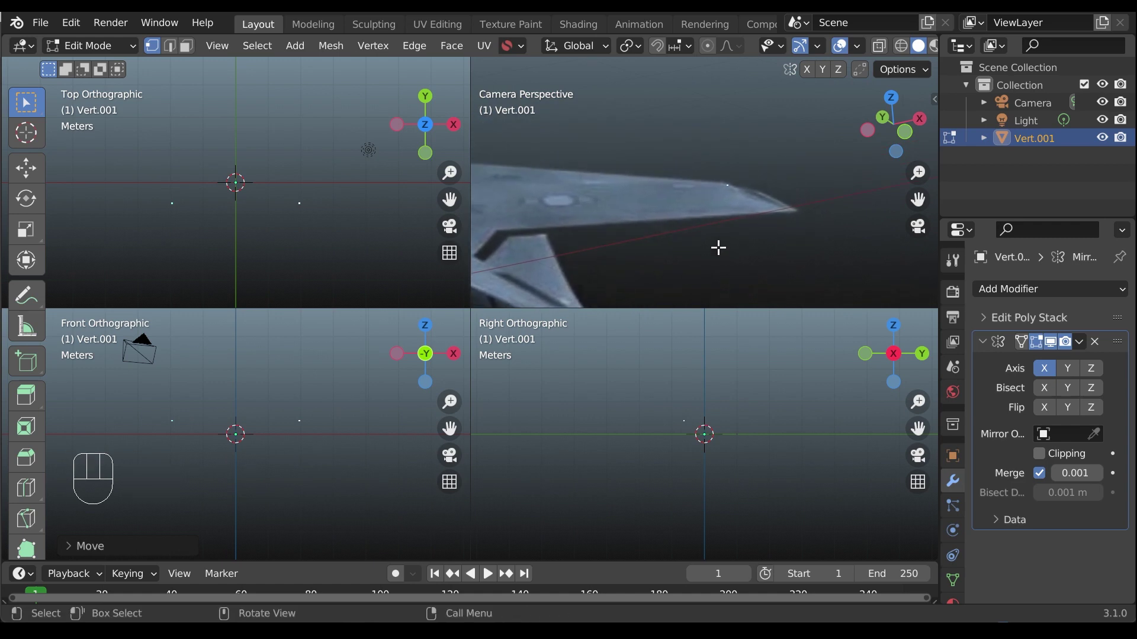
key(g)
key(e)
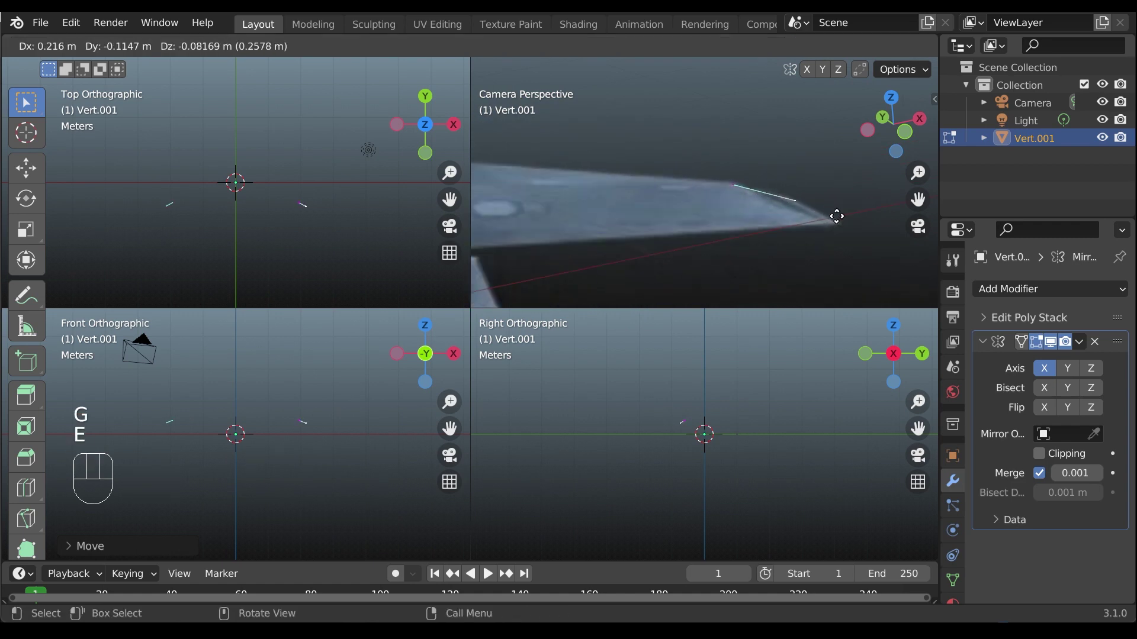
click(862, 228)
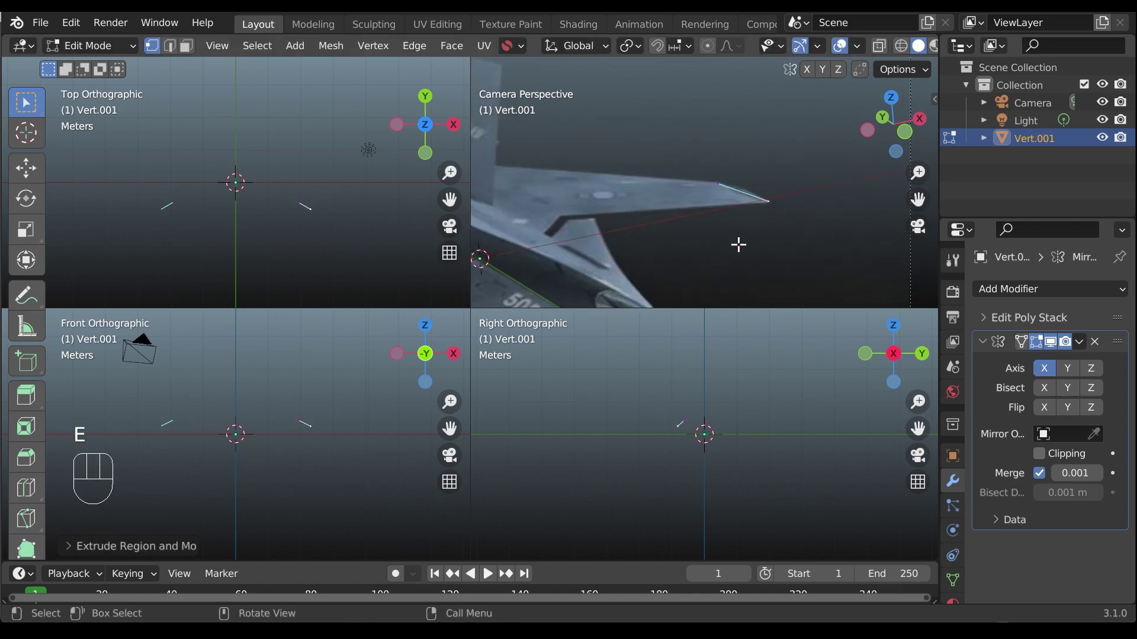
drag(748, 221, 815, 205)
Extrude further vertices along the wing's leading edge to the wing root.
key(e)
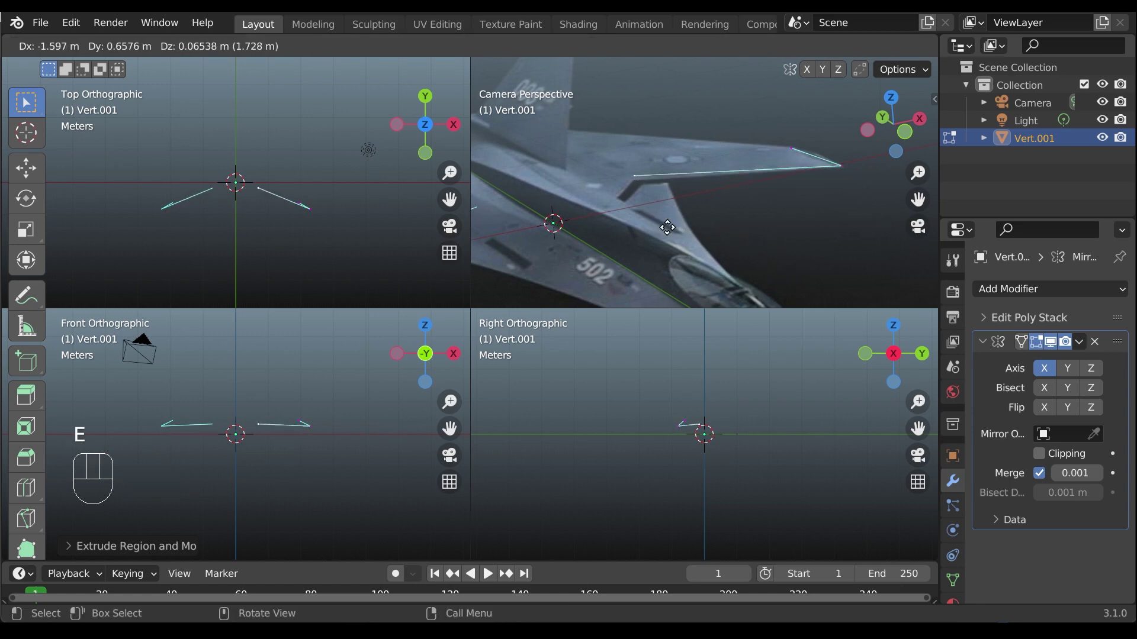
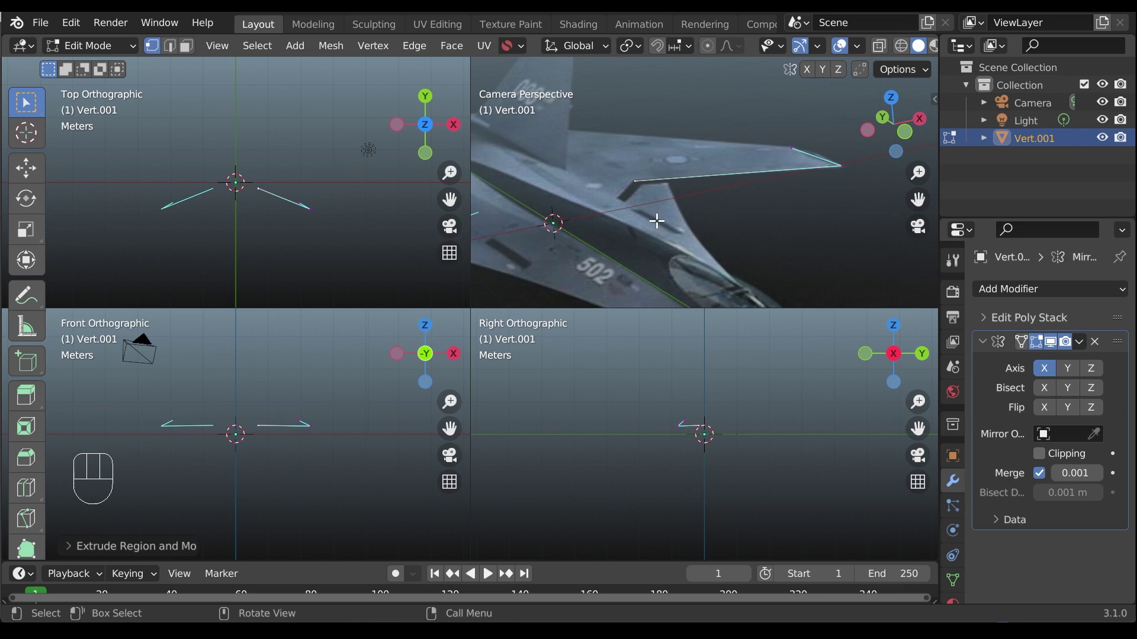
key(e)
drag(634, 234, 647, 227)
click(783, 147)
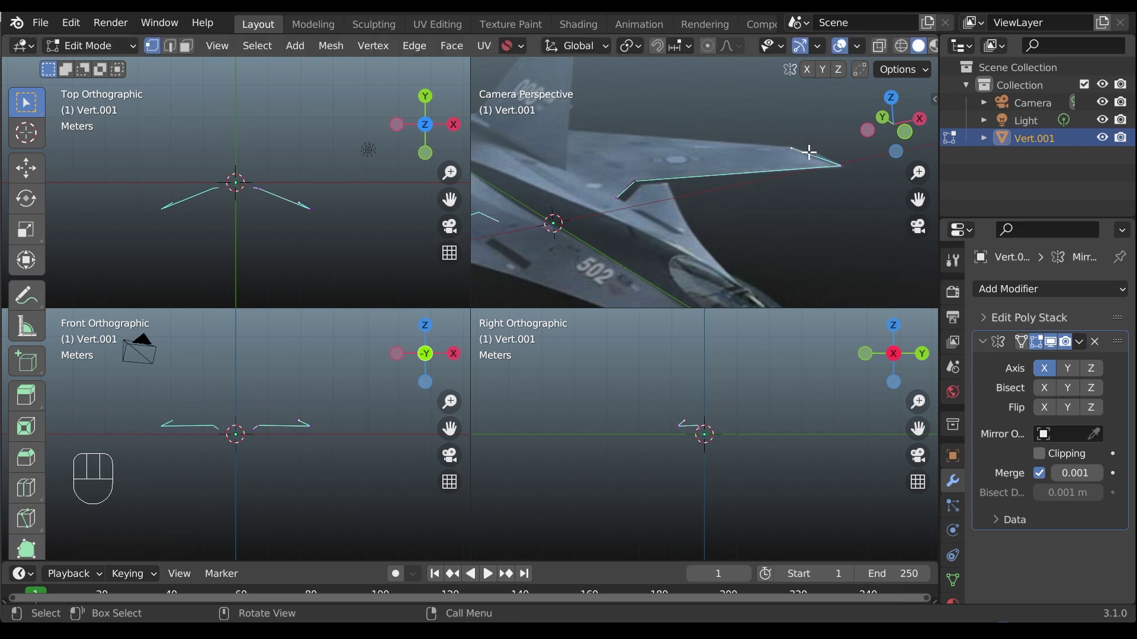
key(e)
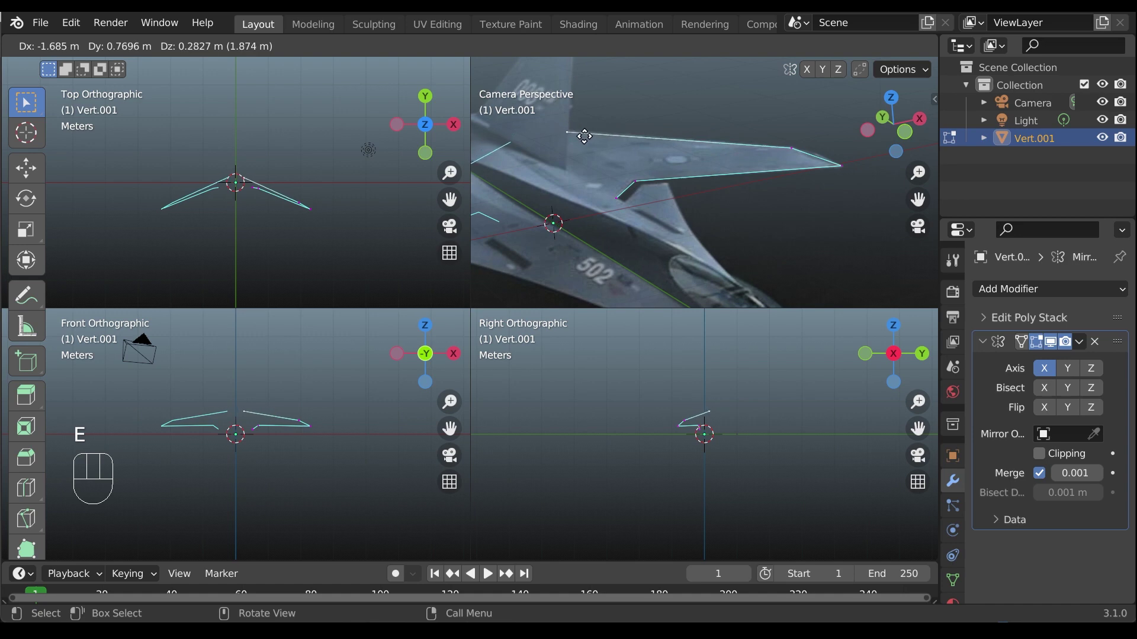
click(585, 133)
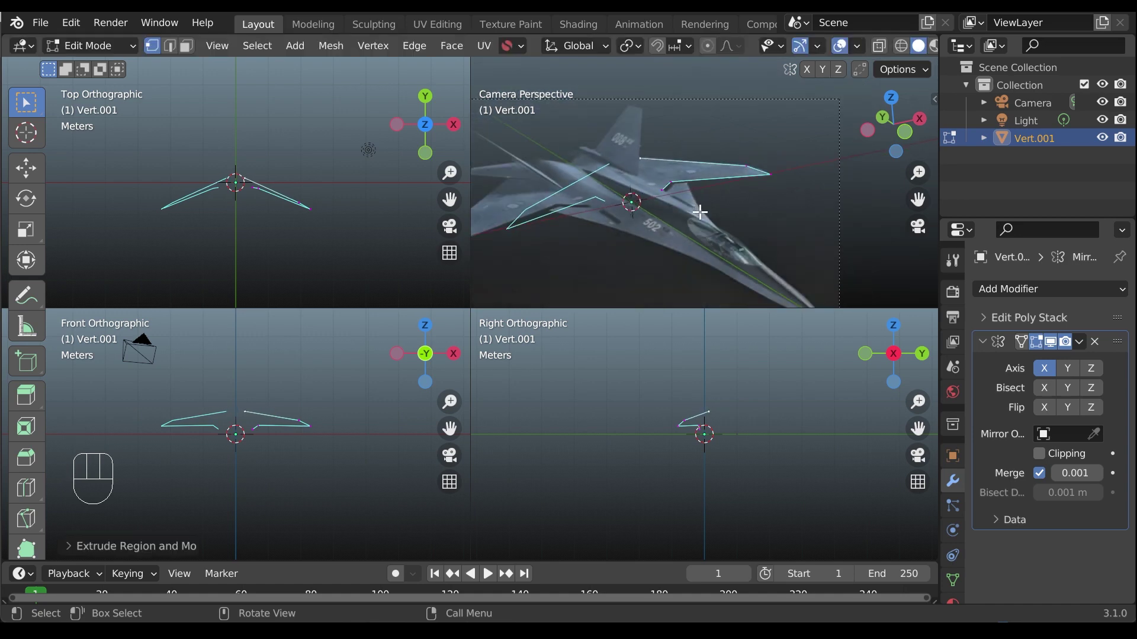
drag(644, 209, 657, 199)
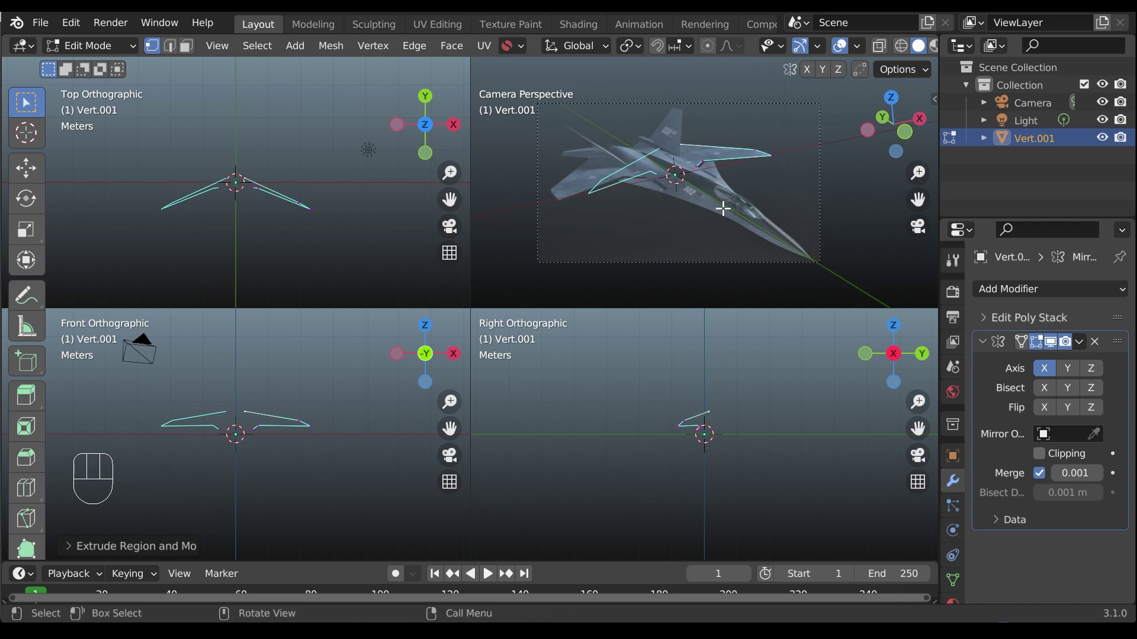
Extrude the outline around the wing tip to the wing's trailing edge.
middle_click(742, 209)
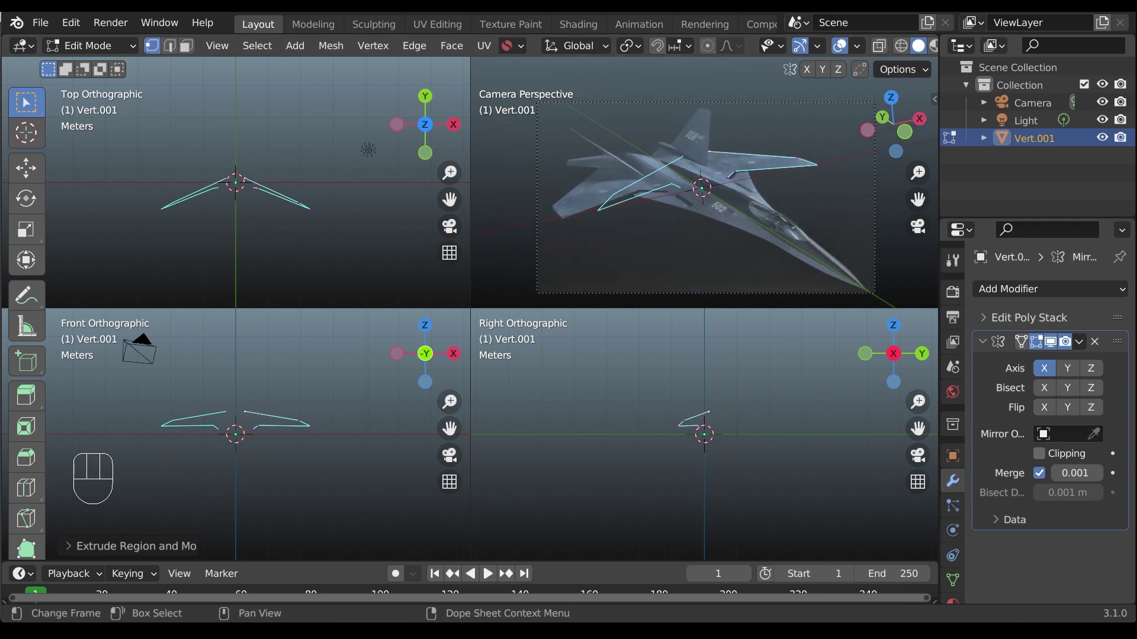
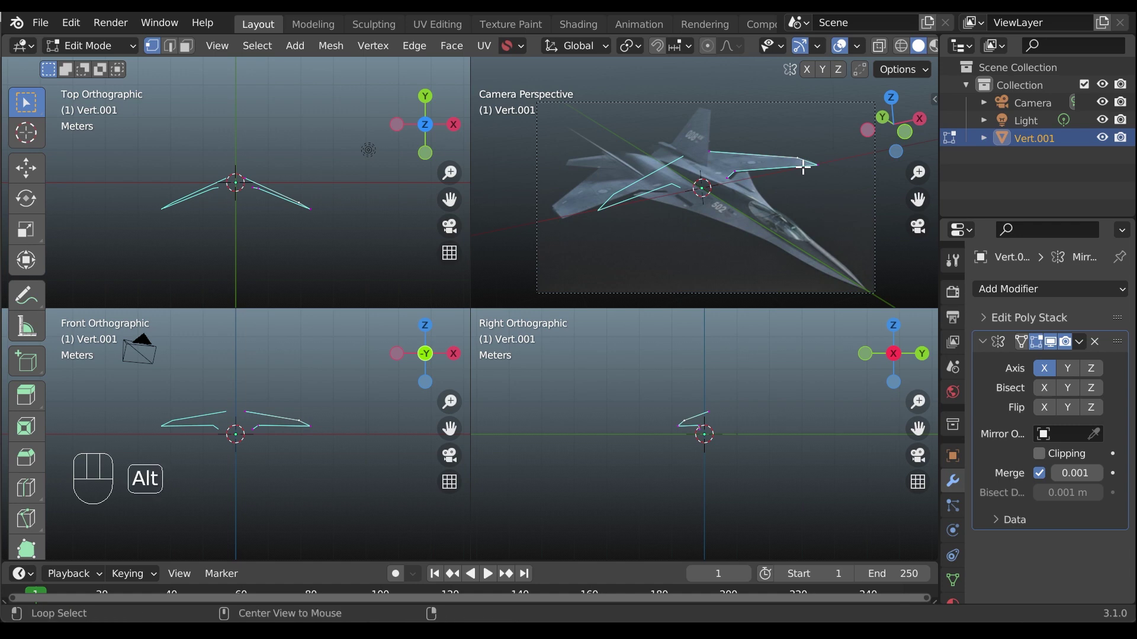
key(alt+y)
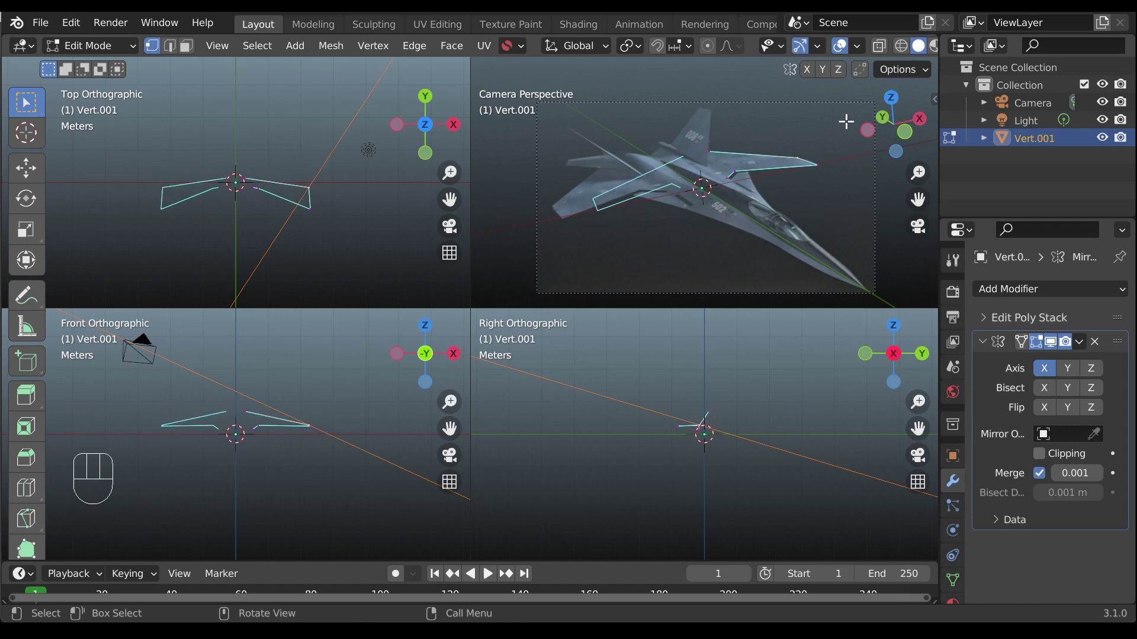
click(451, 428)
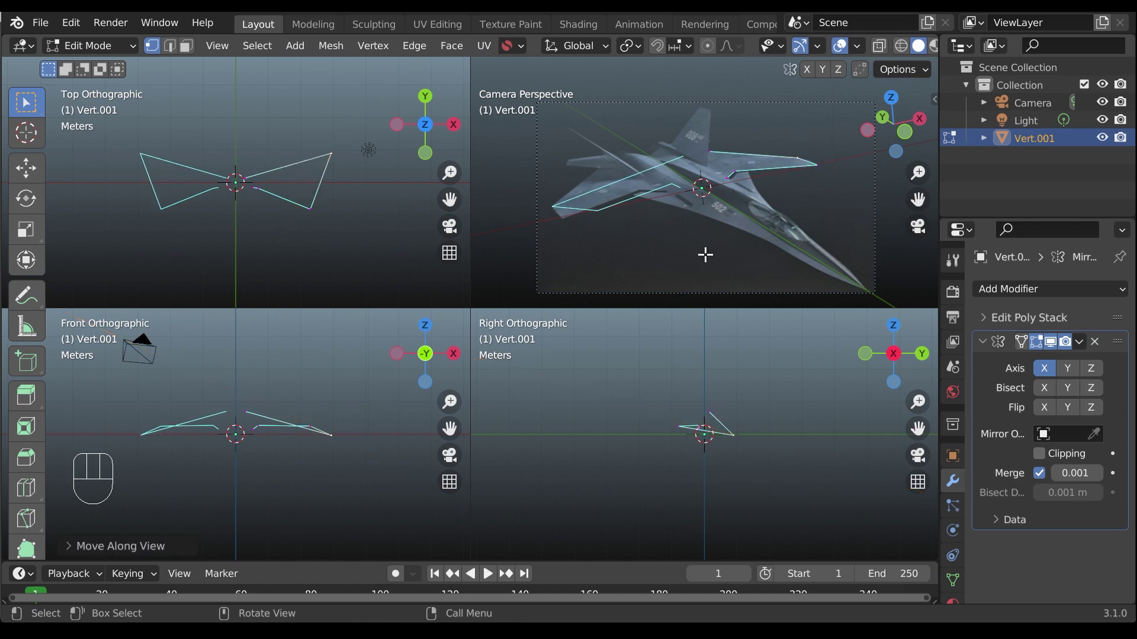
Extrude the outline over the tailplane and along the fuselage toward the nose.
key(alt+y)
double_click(451, 428)
key(alt+y)
key(alt+y)
key(alt+y)
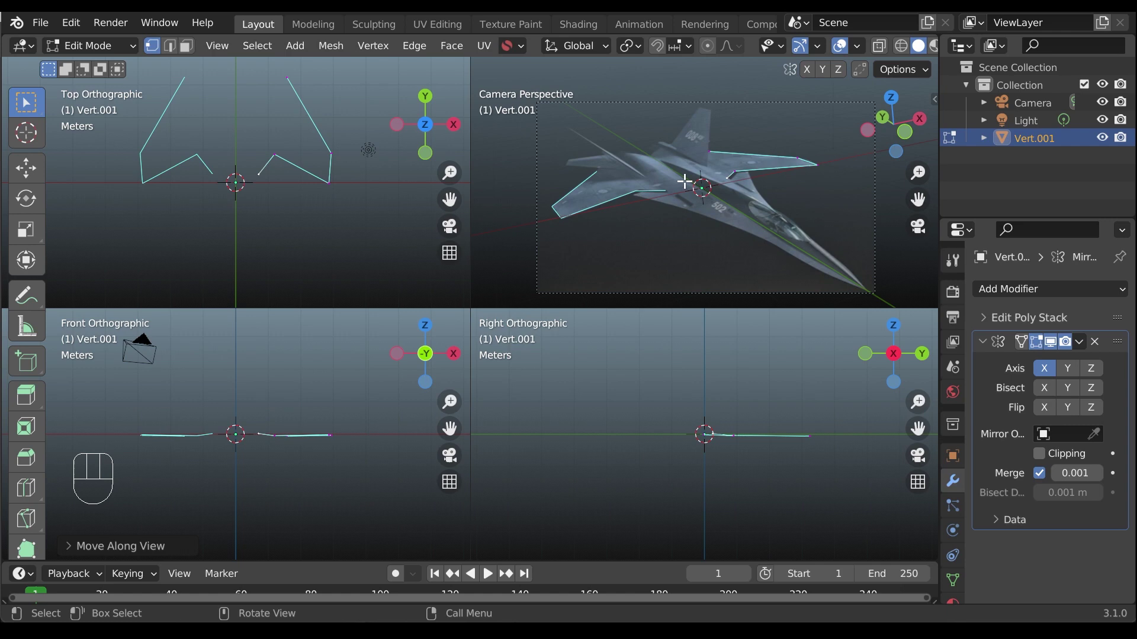
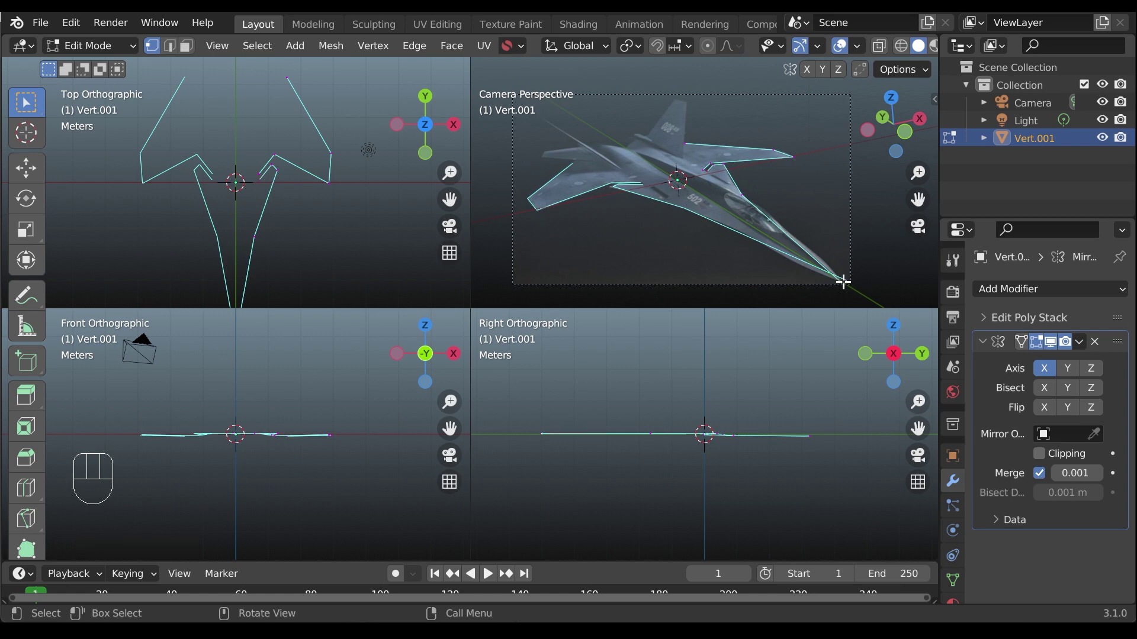
Extrude vertices from the fuselage up the fin's leading edge to its top.
key(alt+y)
click(844, 238)
key(Tab)
middle_click(750, 168)
key(Tab)
click(775, 242)
Extrude along the fin's upper edge and down its rear edge to the fuselage.
key(shift+d)
key(e)
key(e)
click(724, 81)
click(656, 171)
key(alt+y)
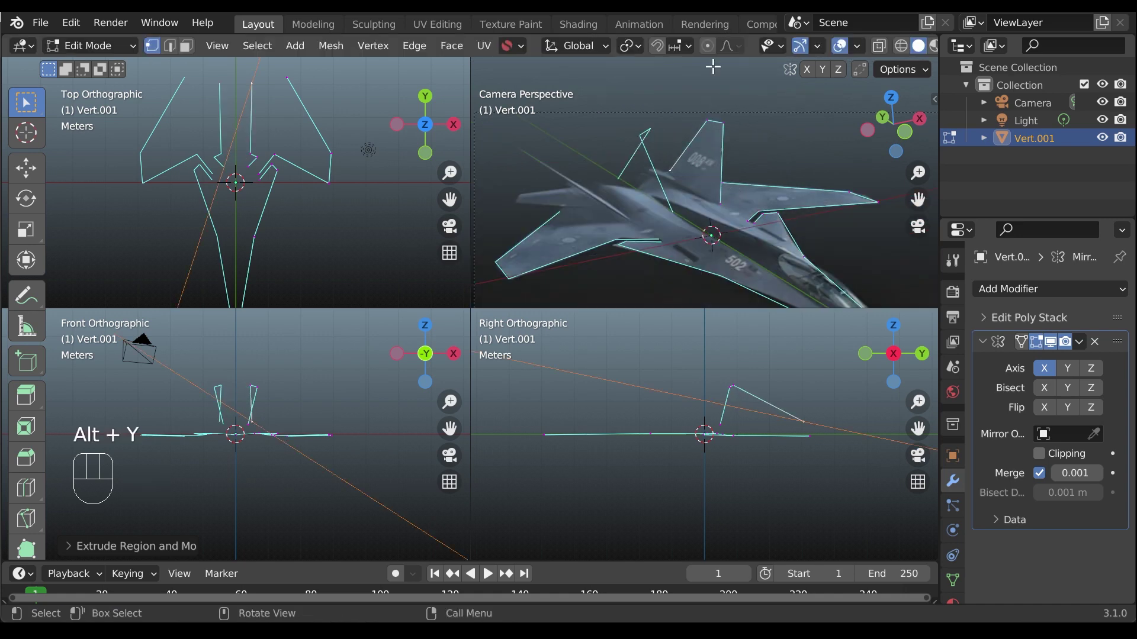